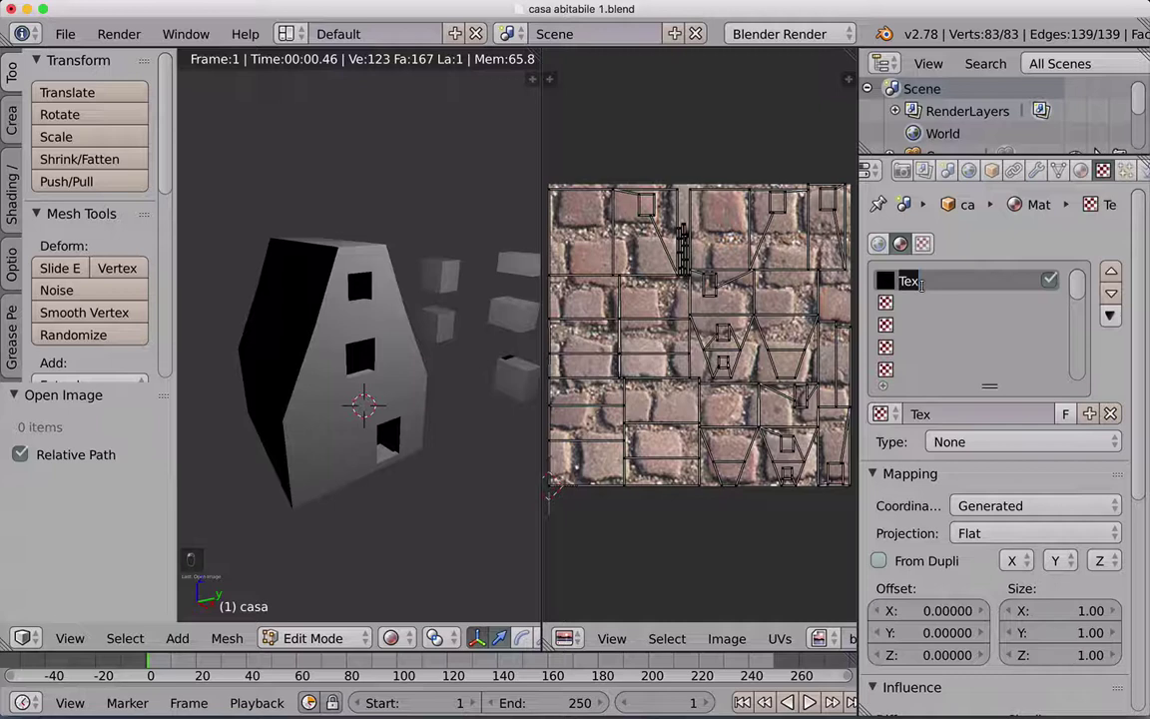
# - Confirm 'diffuse' as the new name of the material's texture
pyautogui.press('f')
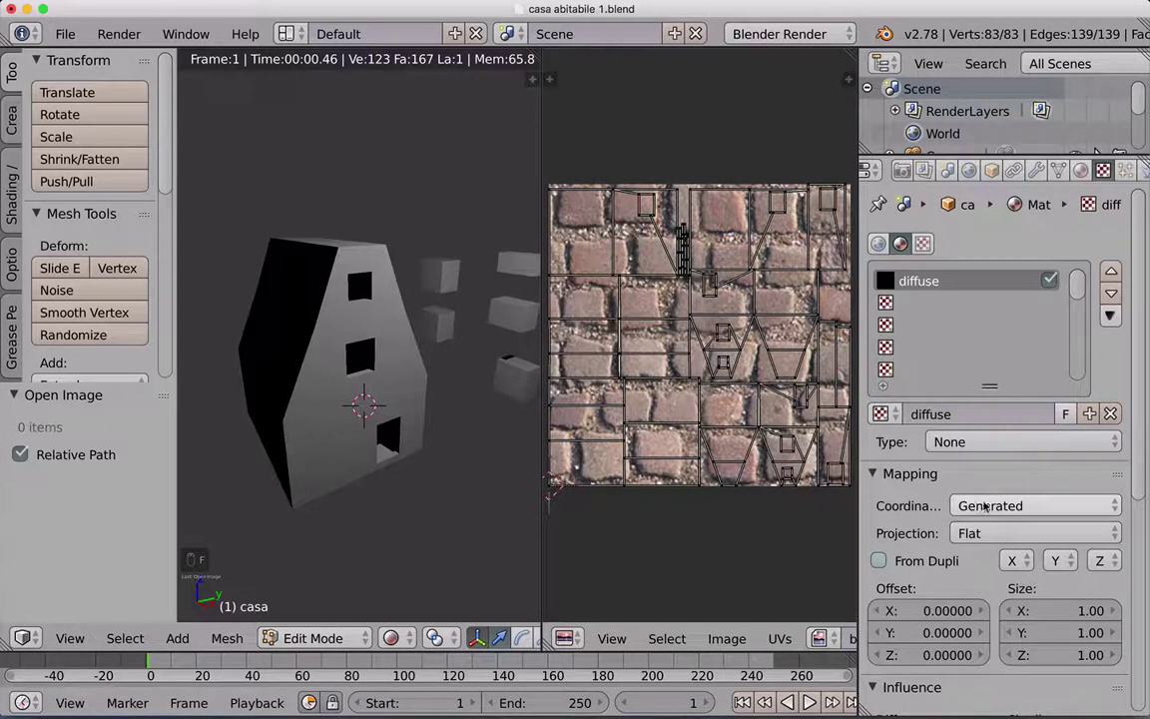
# - Make 'diffuse' a UV-mapped Image or Movie texture loaded with brick-diffuse.png
pyautogui.moveTo(991, 500); pyautogui.dragTo(975, 319)
pyautogui.moveTo(975, 320); pyautogui.dragTo(1000, 508)
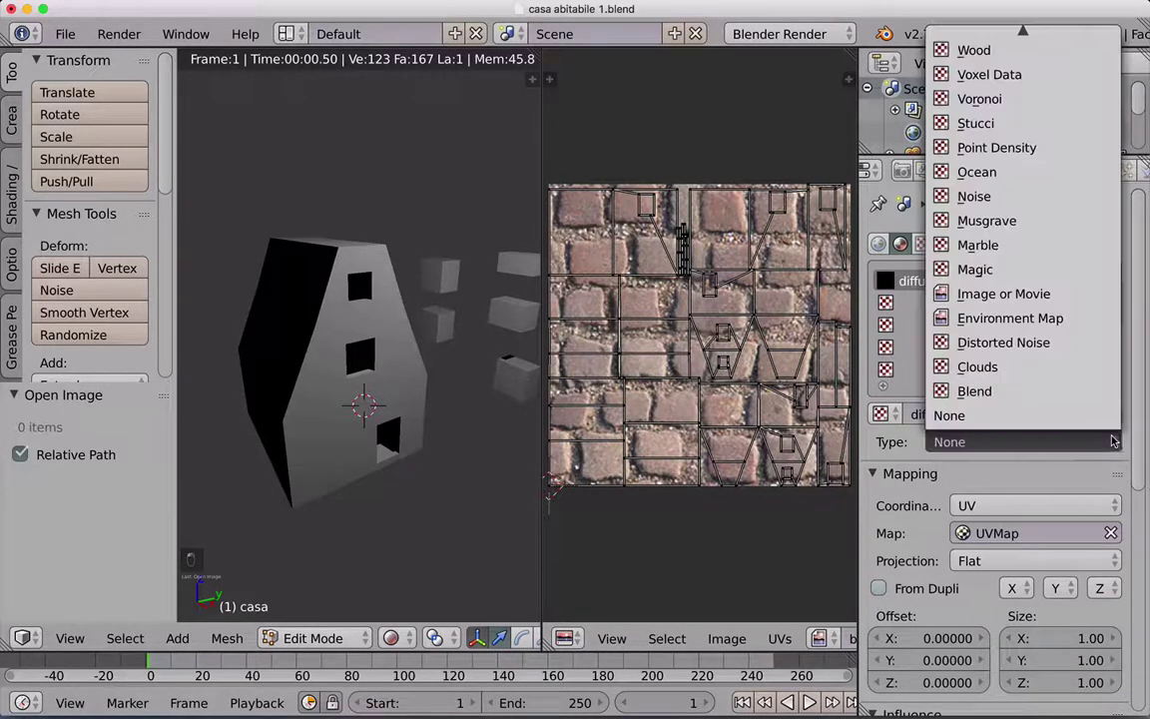
pyautogui.moveTo(1112, 439); pyautogui.dragTo(1000, 295)
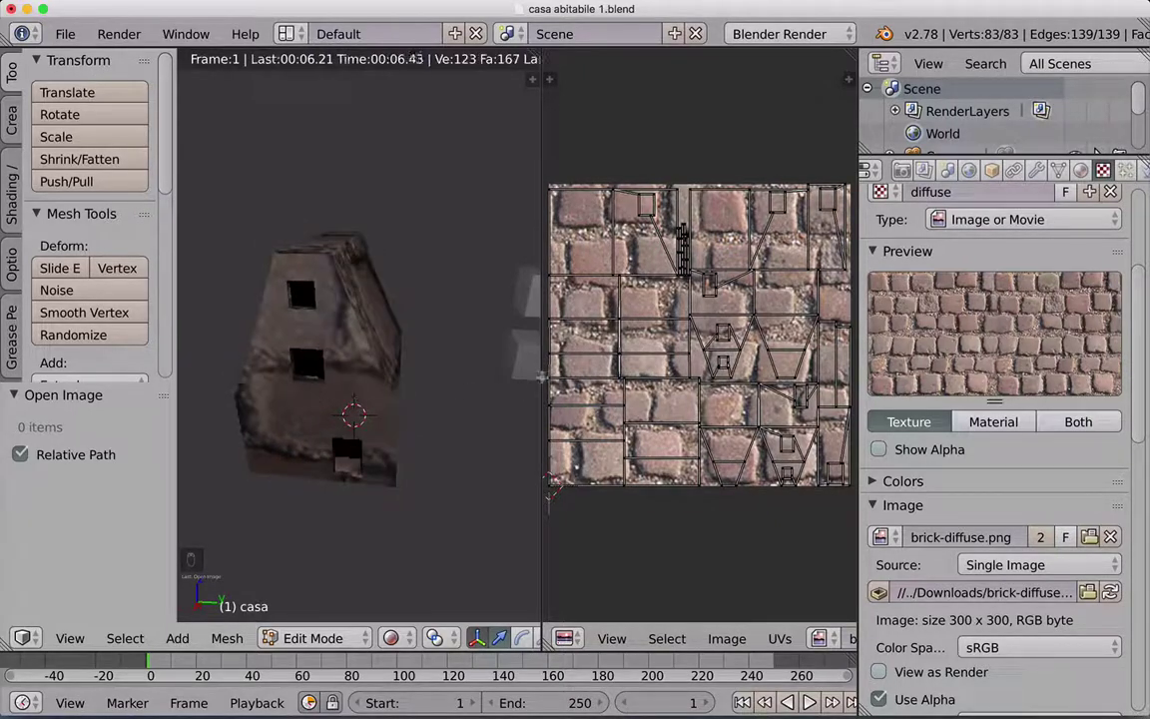
# - Select all the house's UVs and start scaling them tenfold
pyautogui.press('a')
pyautogui.press('a')
pyautogui.press('a')
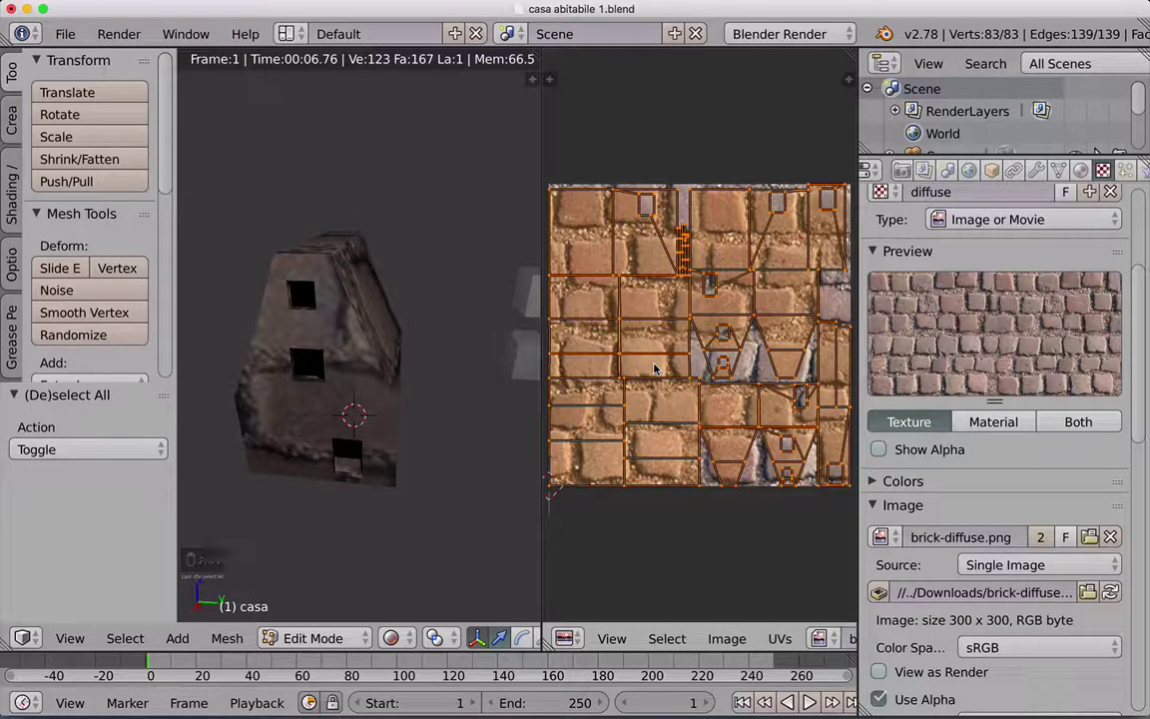
pyautogui.press('s')
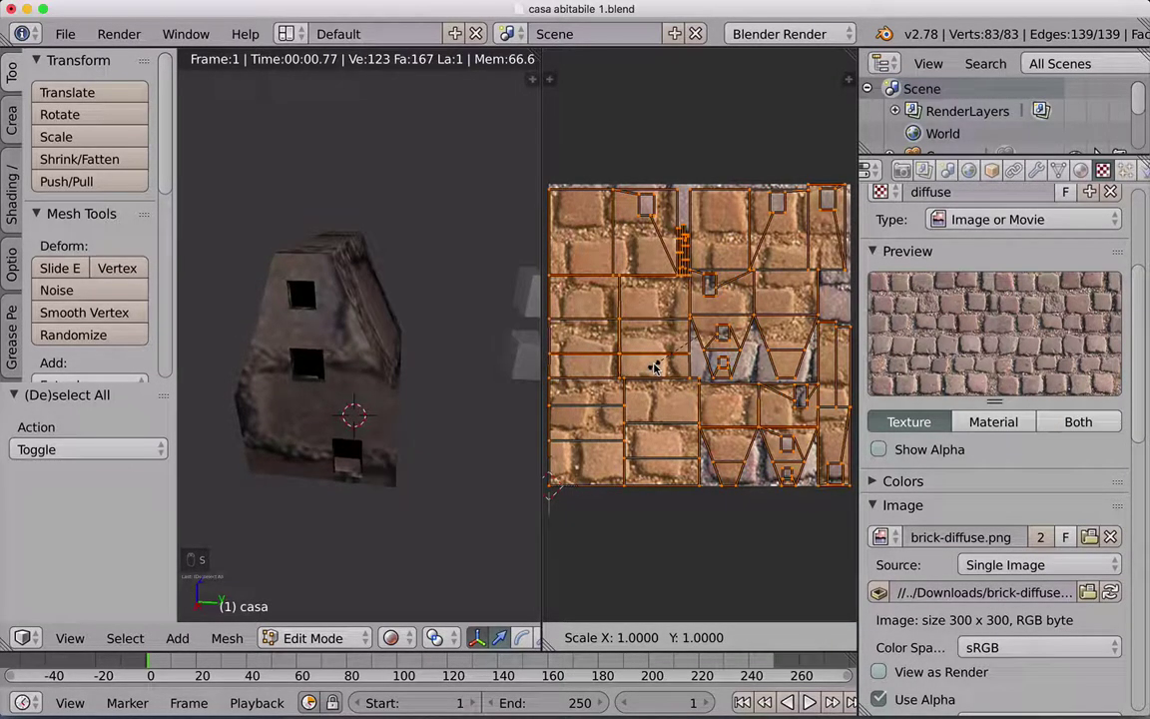